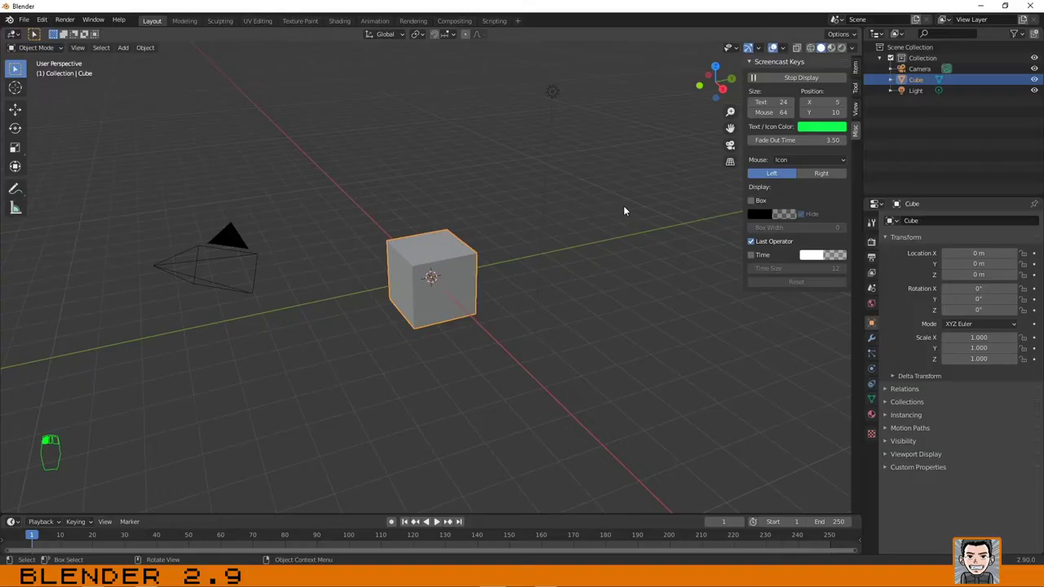
Hide the side panel and activate the Move tool on the selected default cube.
{"action": "key", "text": "n"}
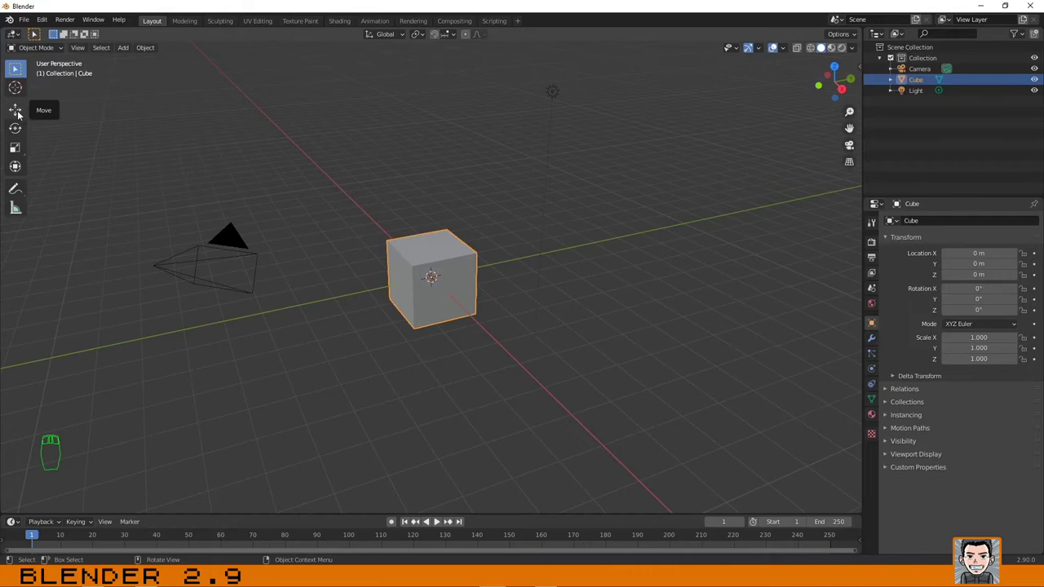
{"action": "left_click_drag", "start_coordinate": [17, 111], "coordinate": [30, 112]}
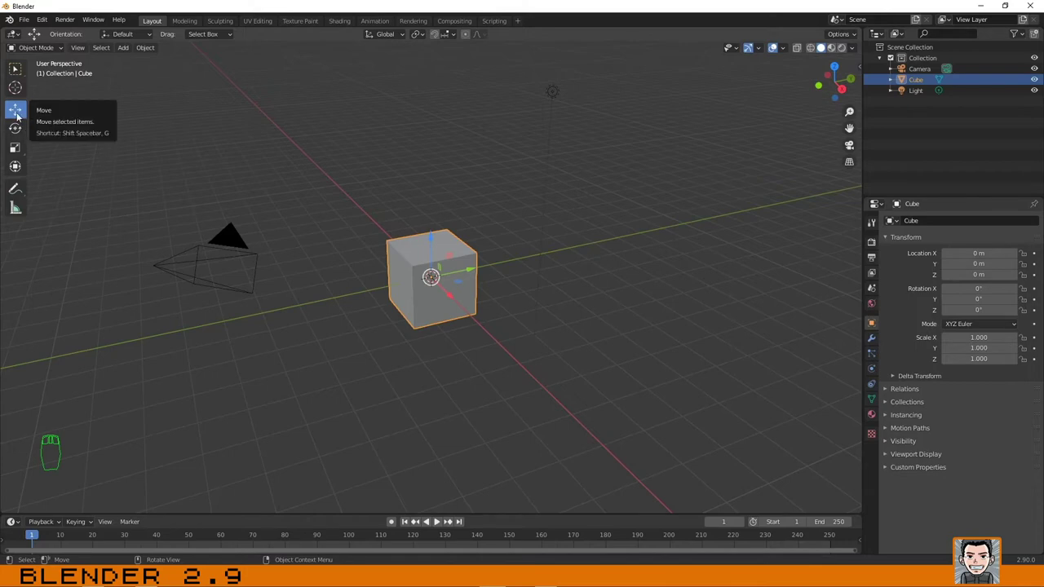
Try lifting the cube along the Z move handle, leaving it at its default location.
{"action": "left_click_drag", "start_coordinate": [21, 114], "coordinate": [381, 225]}
{"action": "left_click", "coordinate": [428, 253]}
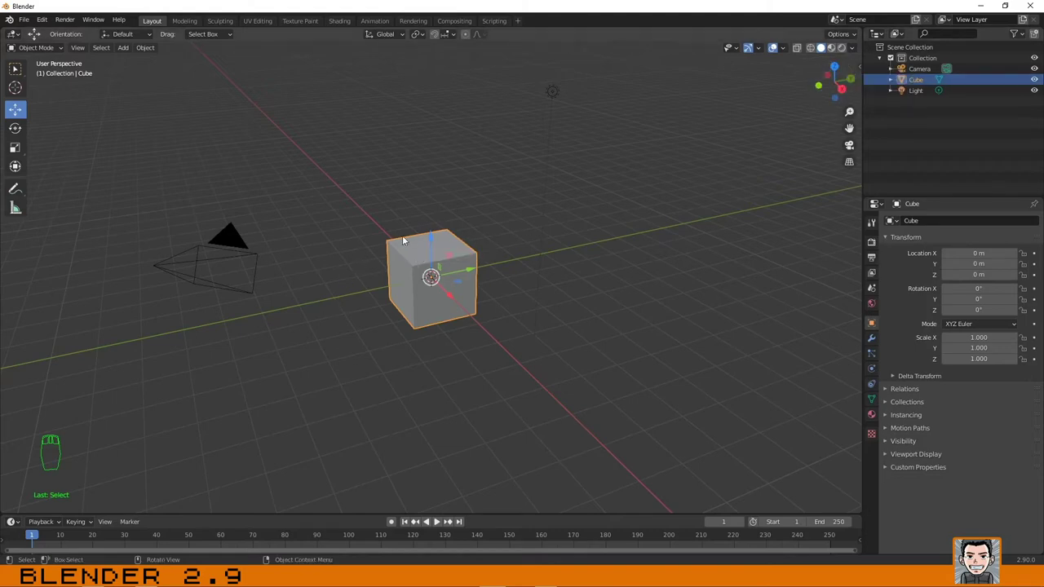
{"action": "left_click", "coordinate": [435, 243]}
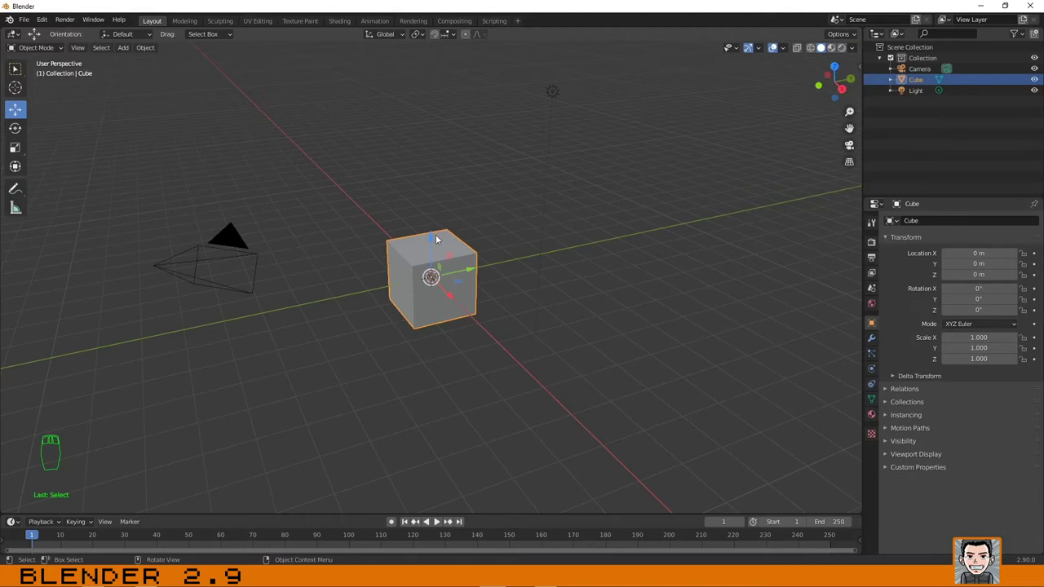
Try moving the cube up, along Y and along X, undoing each move back to the origin.
{"action": "left_click", "coordinate": [430, 240]}
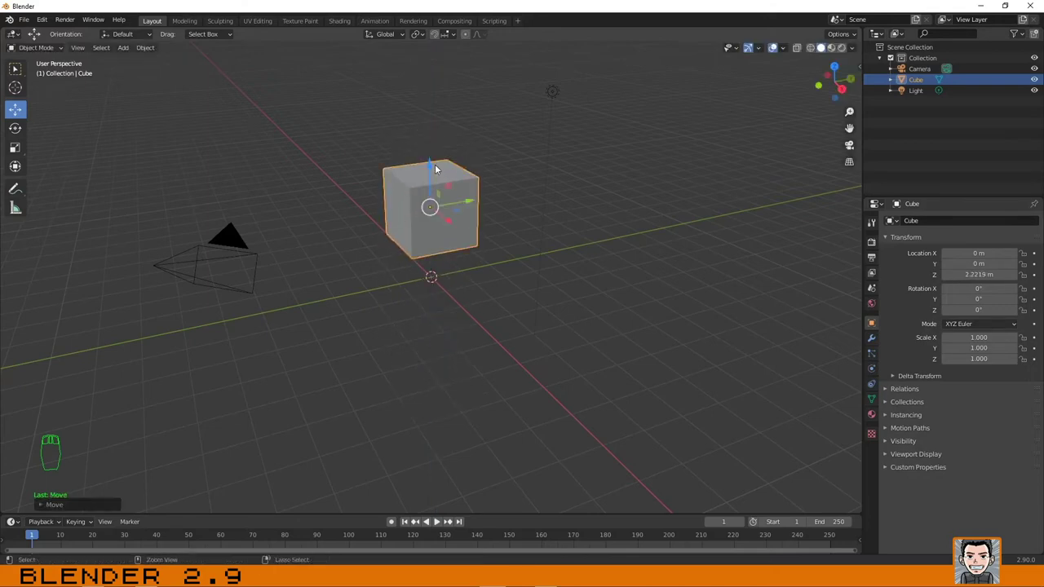
{"action": "key", "text": "ctrl+z"}
{"action": "left_click", "coordinate": [466, 273]}
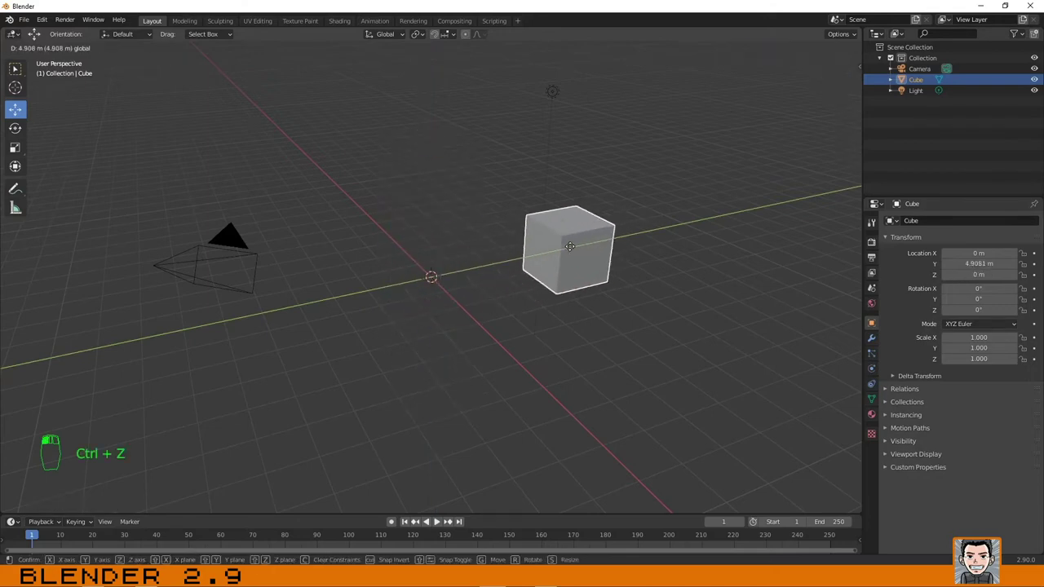
{"action": "key", "text": "ctrl+z"}
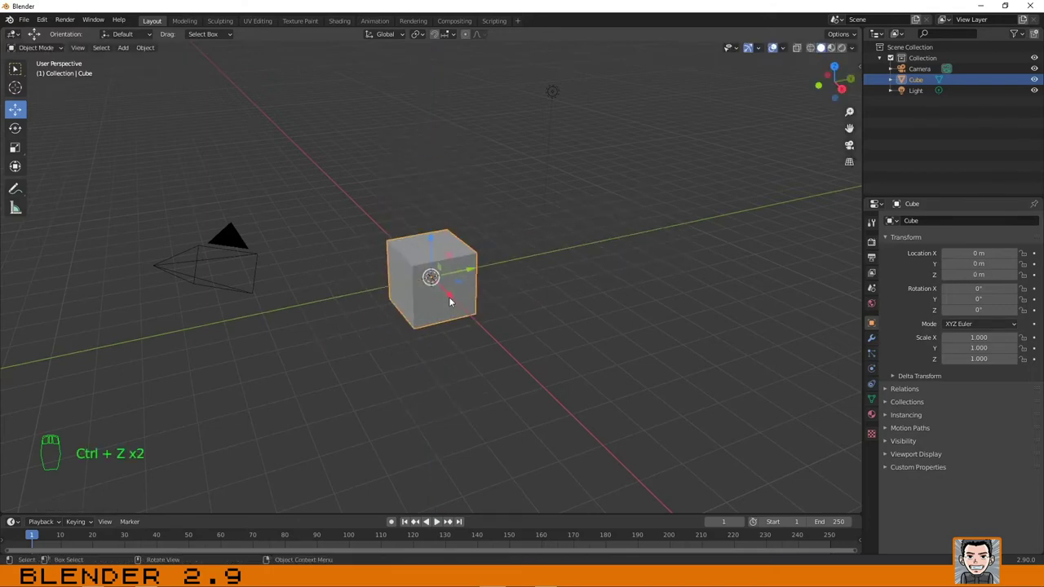
{"action": "left_click", "coordinate": [454, 295]}
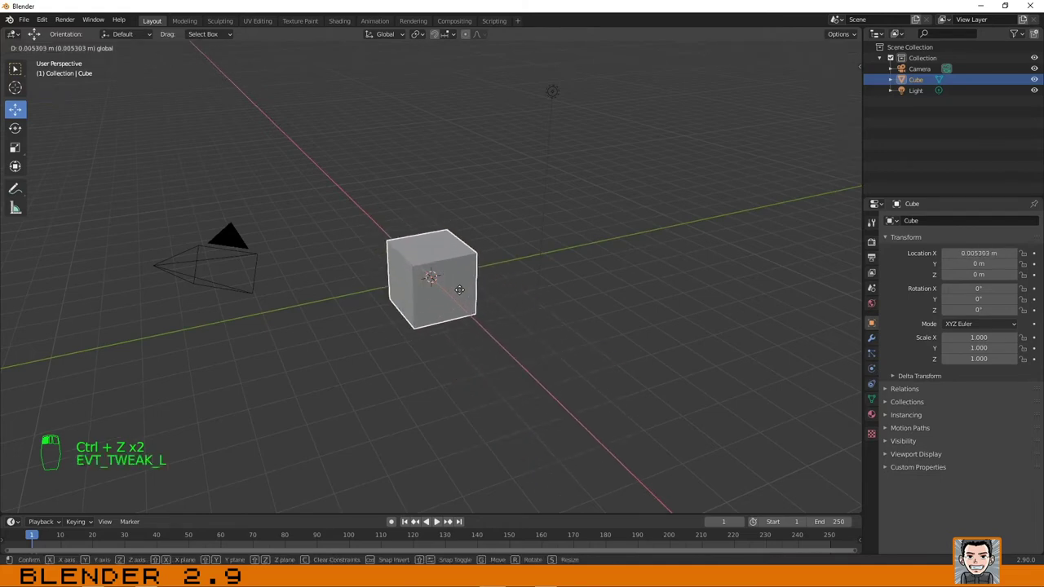
Nudge the cube just off the origin to about X −0.02 m, Y 0.045 m, undoing the extra moves.
{"action": "key", "text": "ctrl+z"}
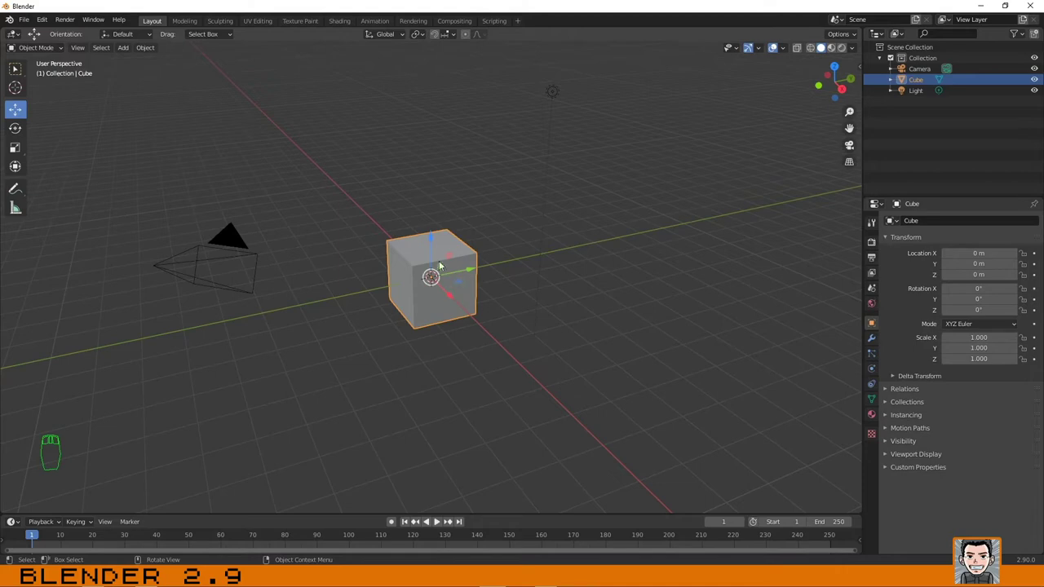
{"action": "left_click", "coordinate": [463, 285]}
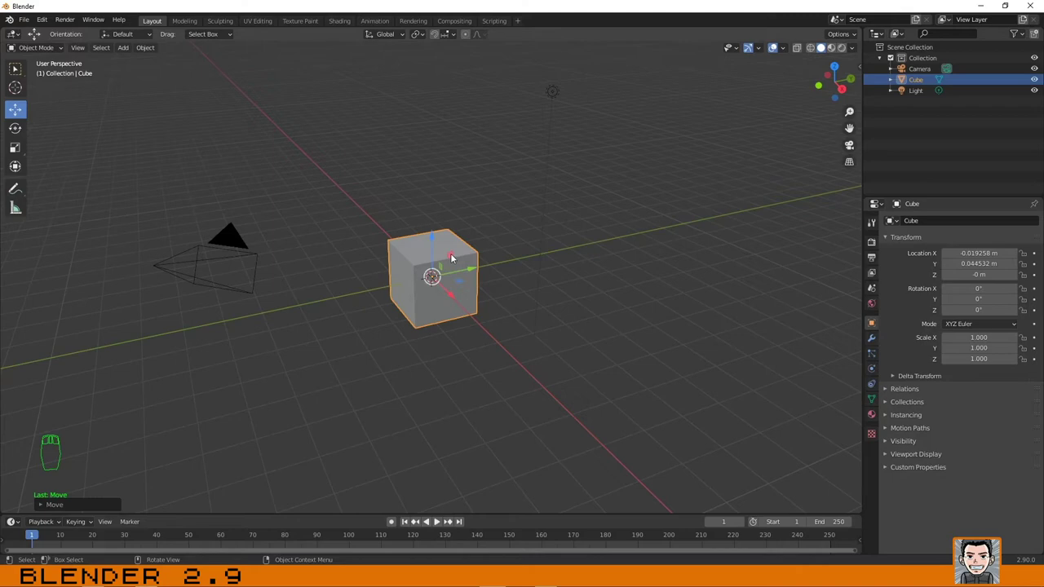
{"action": "left_click", "coordinate": [451, 255]}
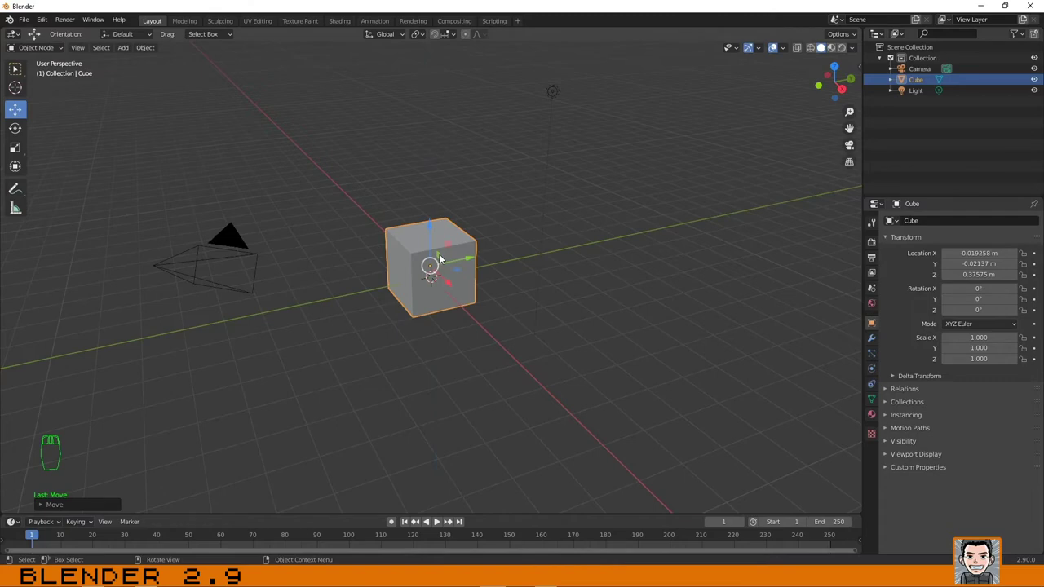
{"action": "left_click", "coordinate": [440, 256]}
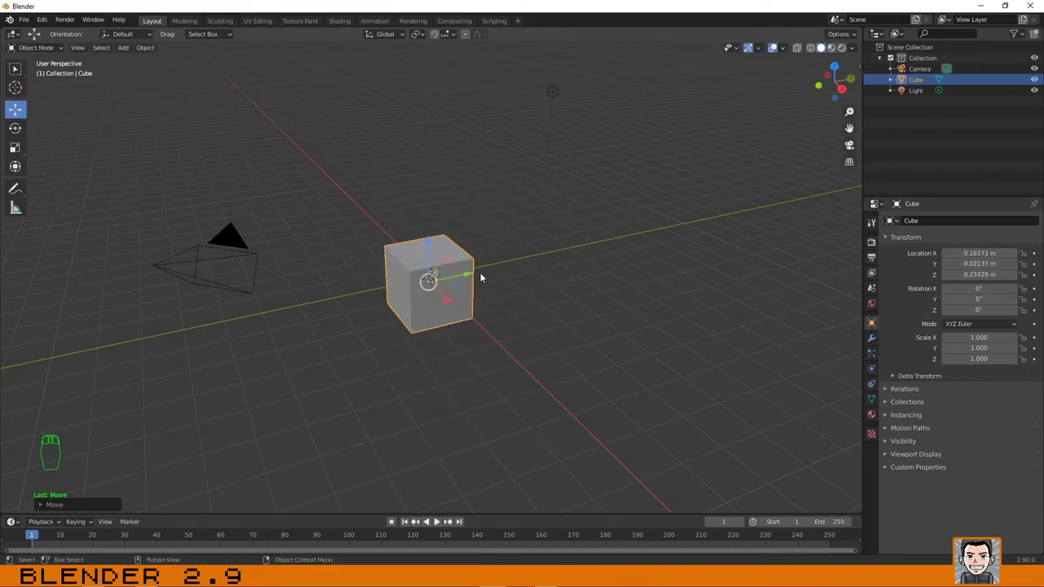
{"action": "key", "text": "ctrl+z"}
{"action": "key", "text": "ctrl+z"}
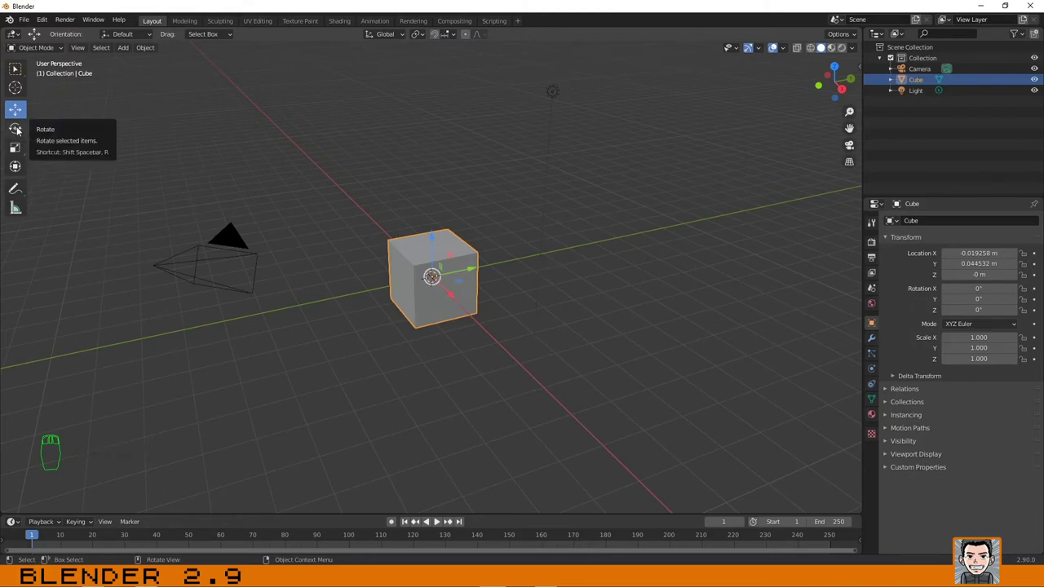
Activate the Rotate tool and turn the cube about 98.5° around its Y axis.
{"action": "left_click", "coordinate": [16, 129]}
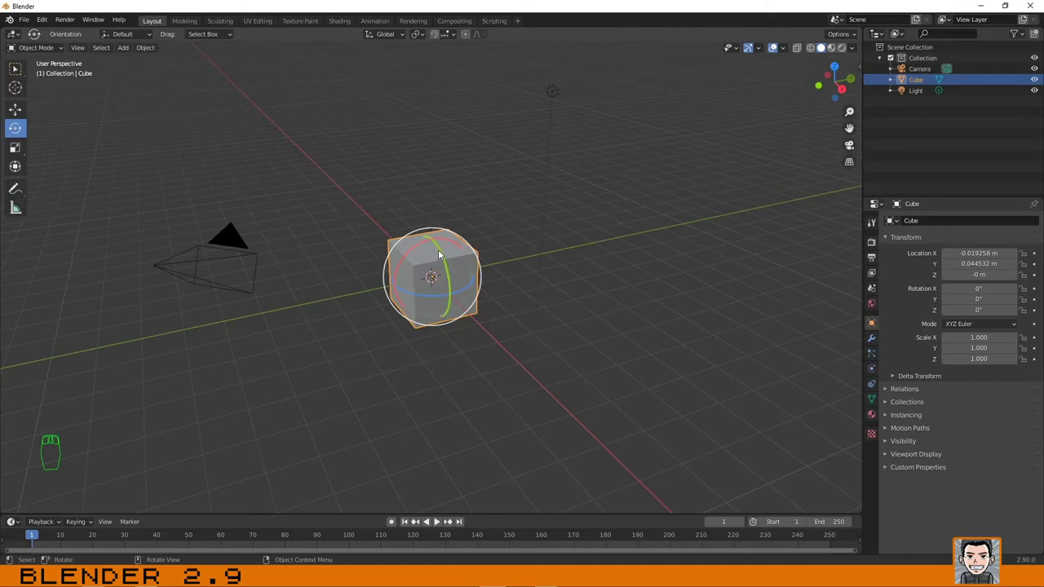
{"action": "left_click", "coordinate": [442, 249]}
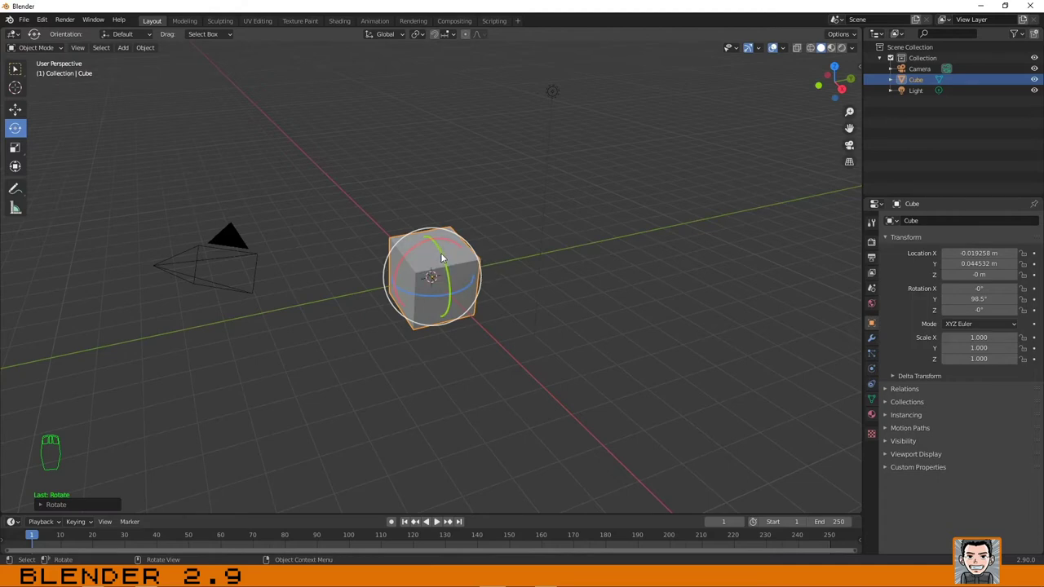
Undo single-axis turns, then tumble the cube freely into a tilted corner-on orientation.
{"action": "key", "text": "ctrl+z"}
{"action": "left_click", "coordinate": [405, 262]}
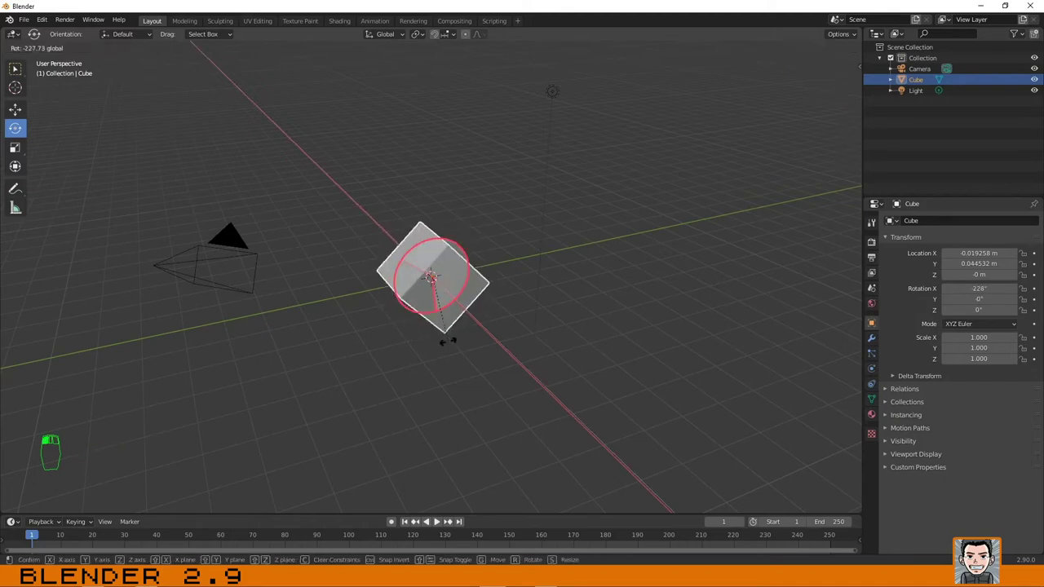
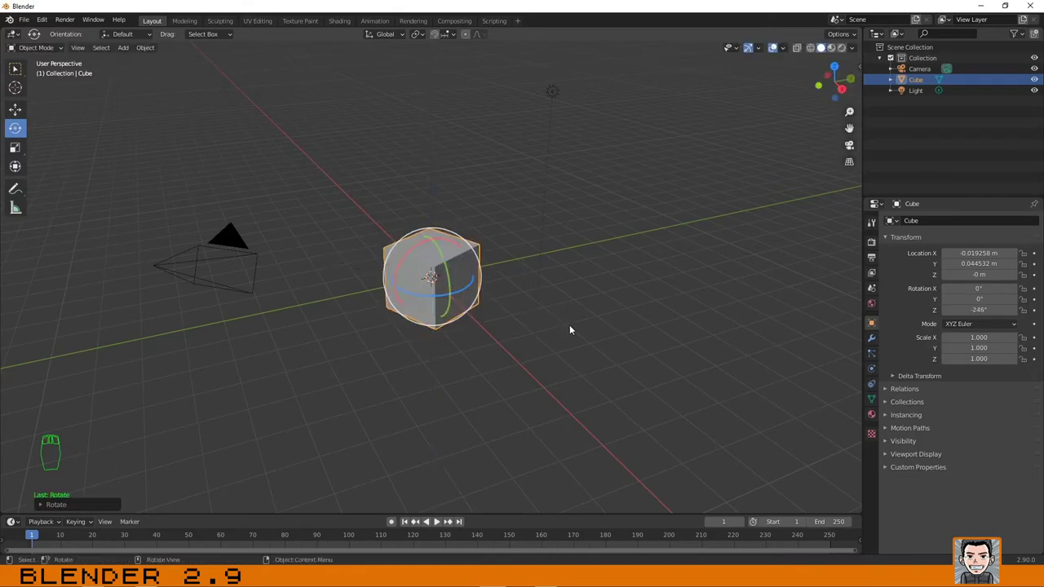
{"action": "key", "text": "ctrl+z"}
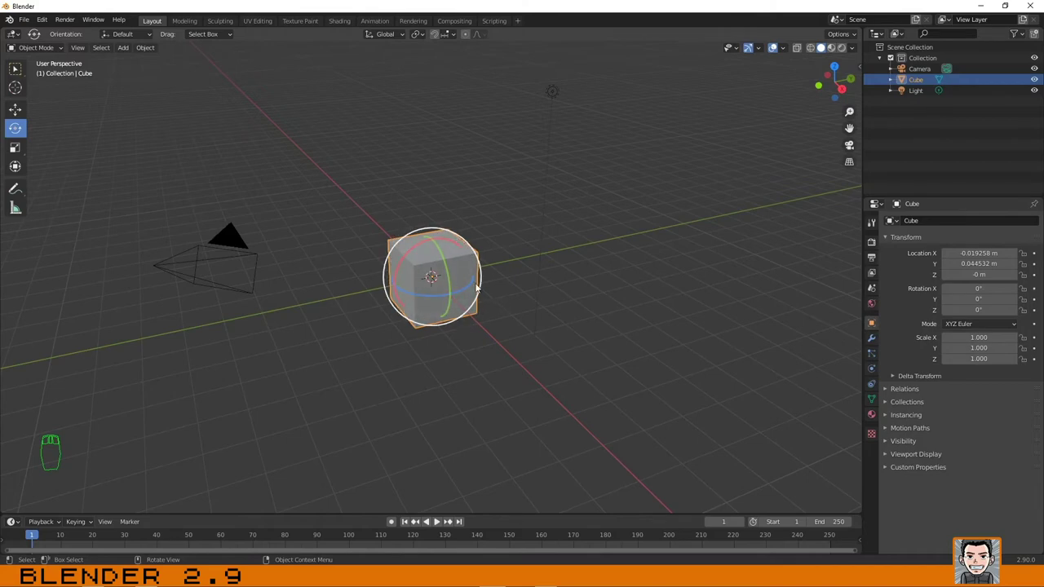
{"action": "left_click", "coordinate": [418, 272]}
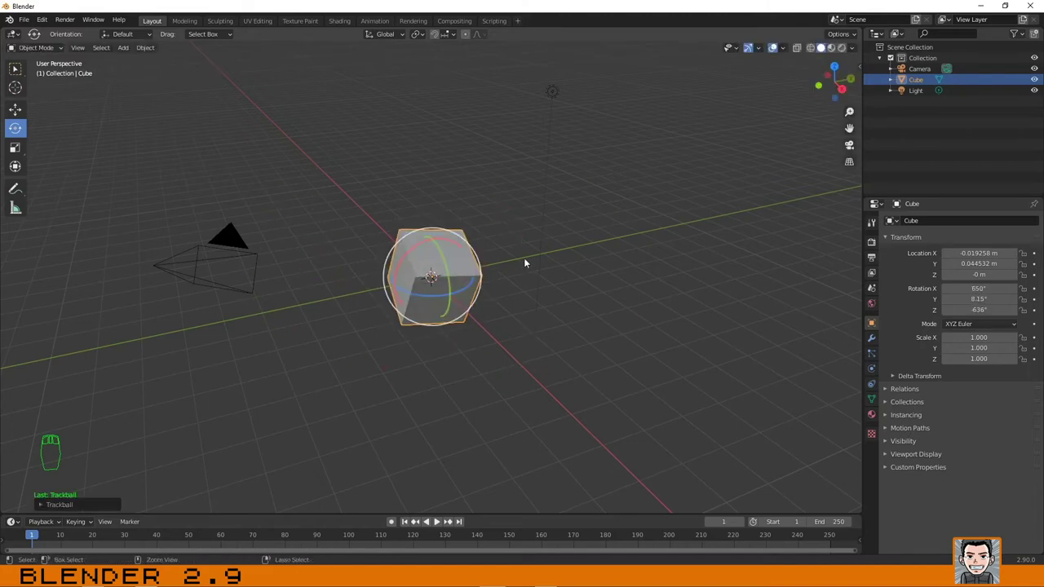
Undo the tumble, rotate the cube freely with R and orbit the view around it.
{"action": "key", "text": "ctrl+z"}
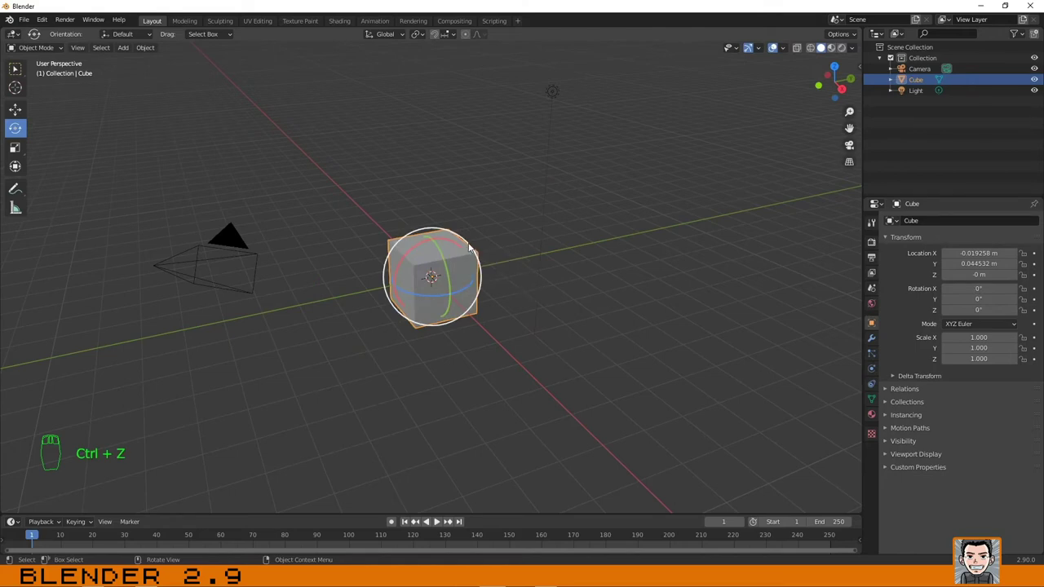
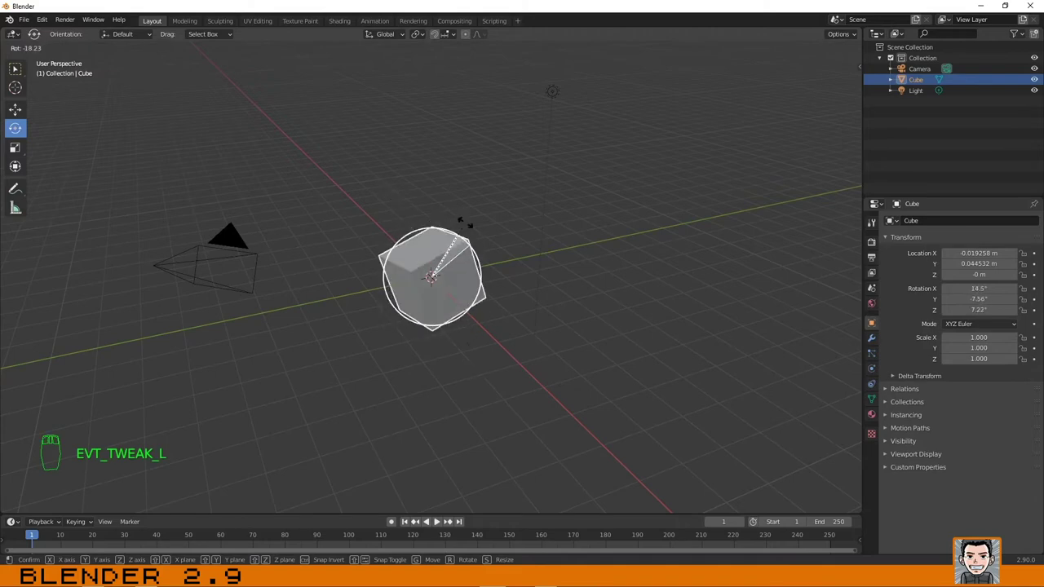
{"action": "key", "text": "ctrl+z"}
{"action": "left_click_drag", "start_coordinate": [628, 302], "coordinate": [480, 271]}
{"action": "left_click", "coordinate": [480, 271]}
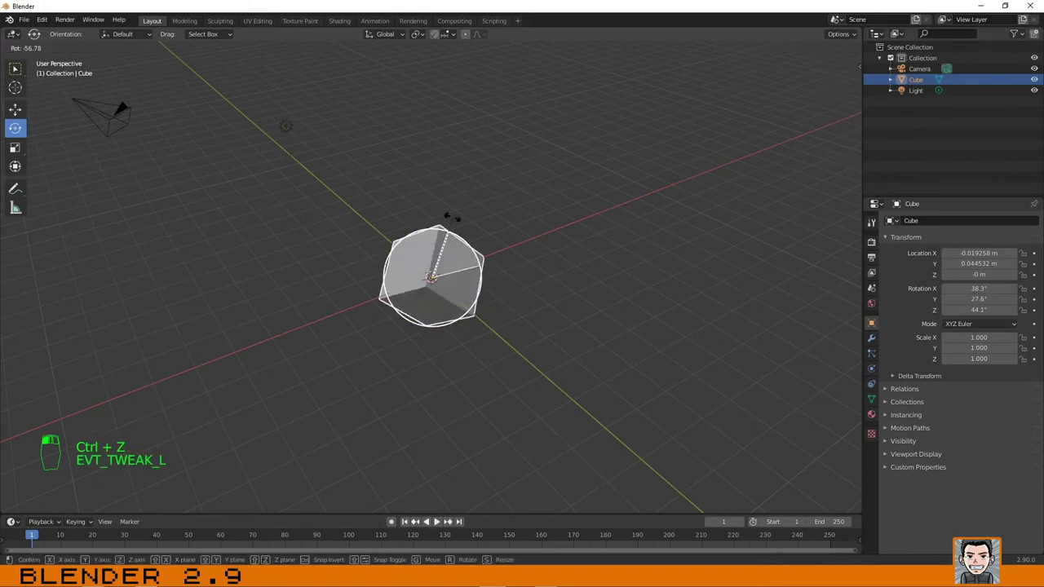
{"action": "middle_click", "coordinate": [471, 312]}
{"action": "left_click_drag", "start_coordinate": [467, 316], "coordinate": [456, 275]}
Clear the cube's rotation and location back to the origin, viewing from a new angle.
{"action": "key", "text": "ctrl+z"}
{"action": "key", "text": "ctrl+z"}
{"action": "key", "text": "KP_1"}
{"action": "left_click_drag", "start_coordinate": [457, 321], "coordinate": [531, 228]}
{"action": "key", "text": "ctrl+z"}
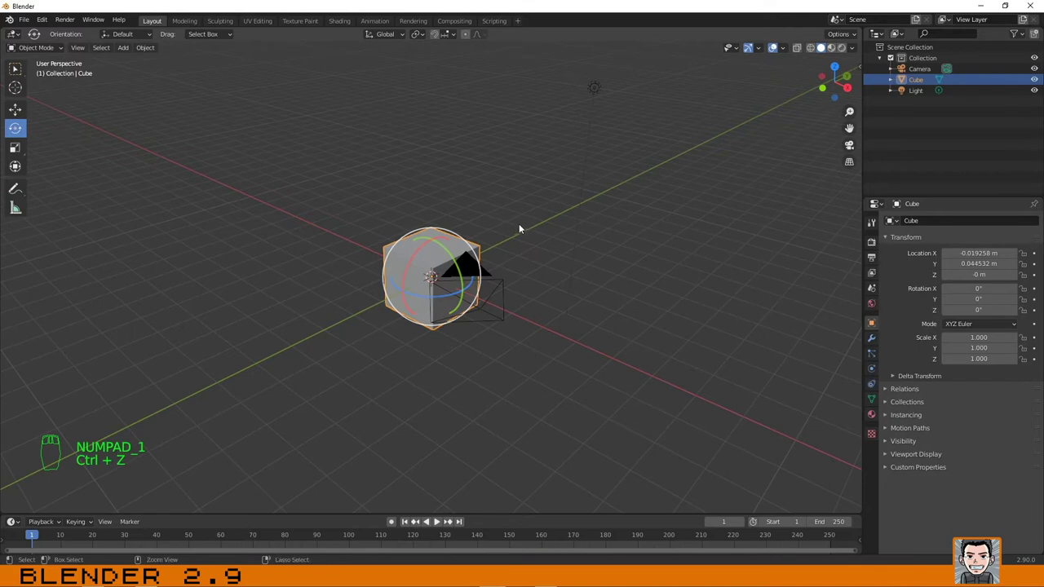
{"action": "key", "text": "ctrl+z"}
{"action": "left_click_drag", "start_coordinate": [311, 309], "coordinate": [21, 154]}
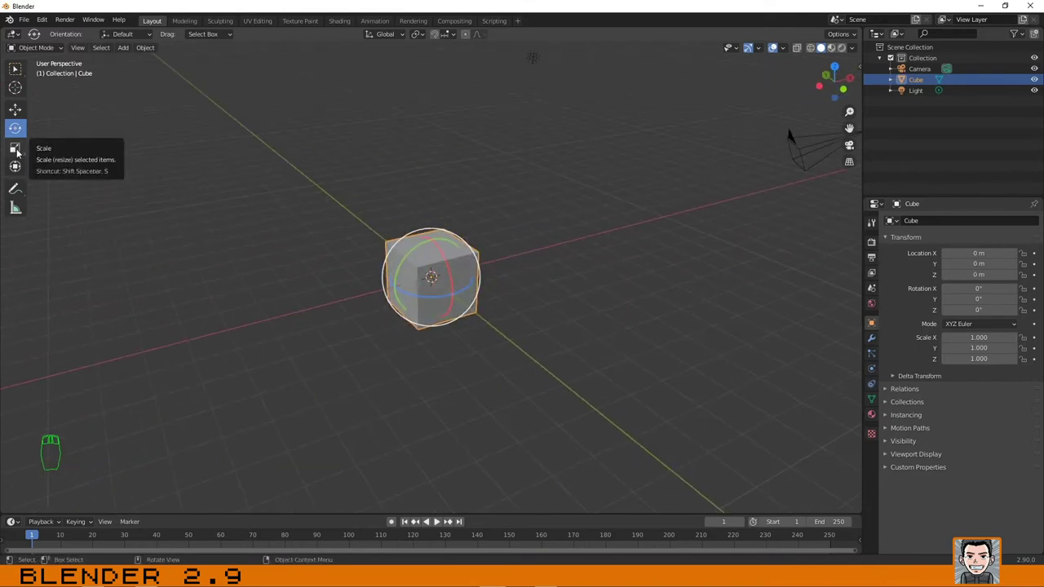
{"action": "left_click", "coordinate": [22, 151]}
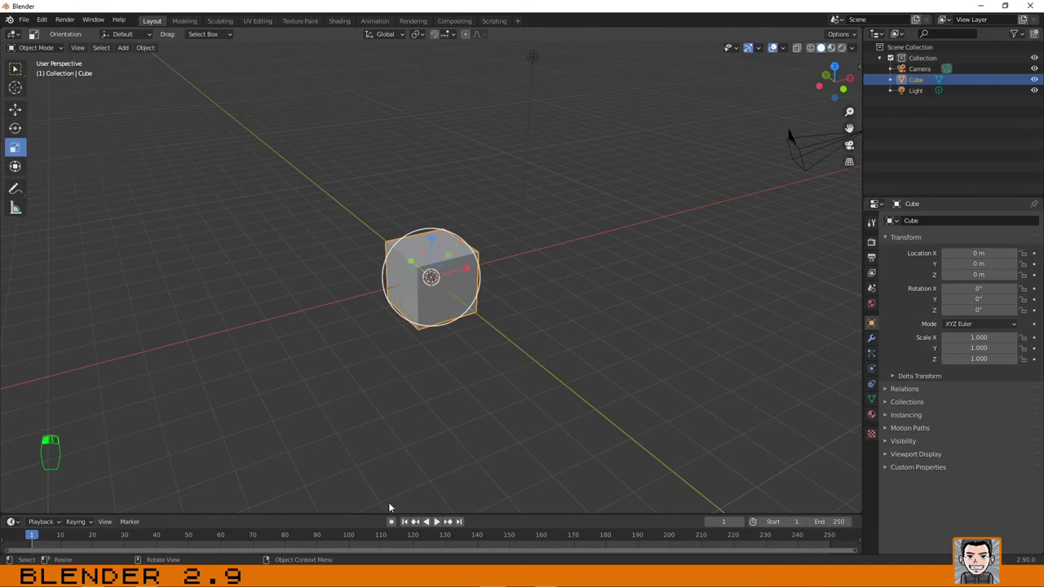
{"action": "left_click_drag", "start_coordinate": [497, 355], "coordinate": [366, 340]}
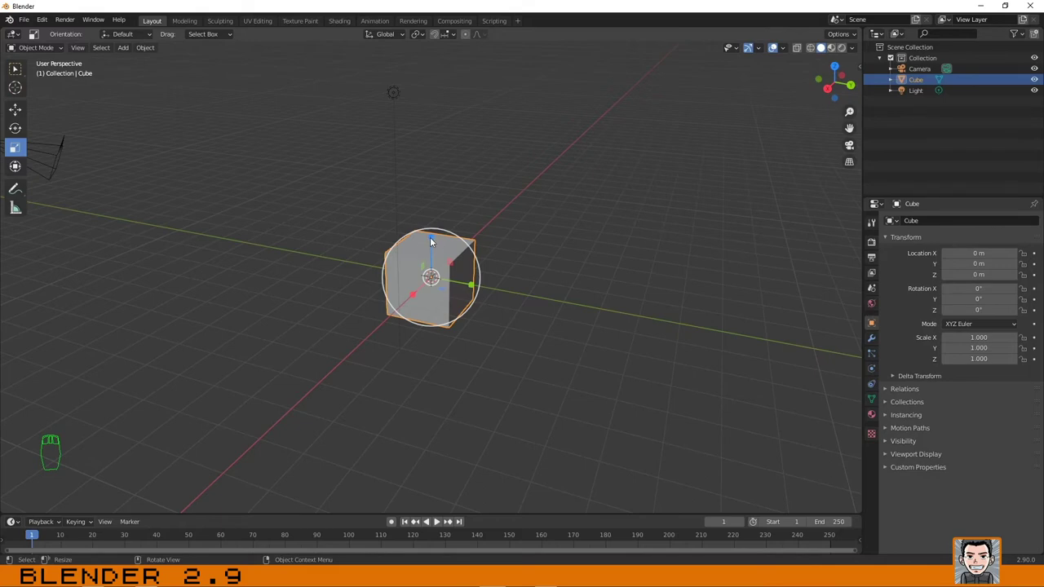
{"action": "left_click", "coordinate": [431, 239]}
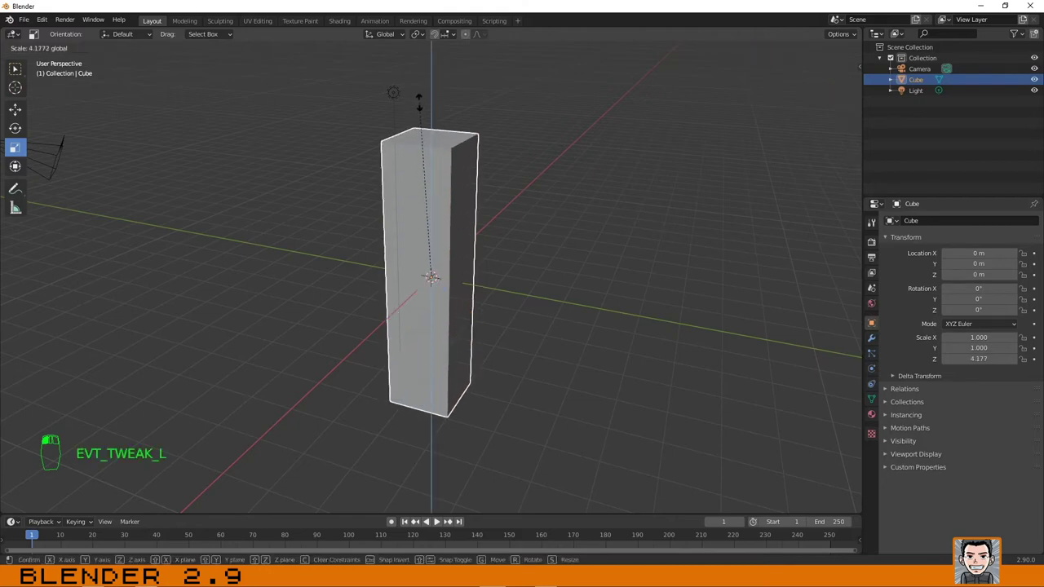
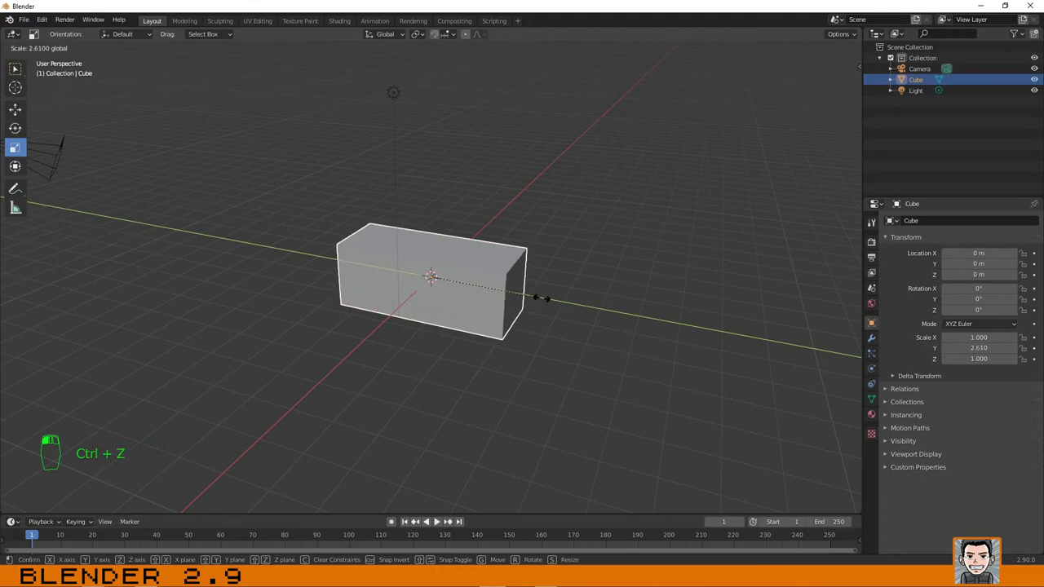
{"action": "key", "text": "ctrl+z"}
{"action": "left_click_drag", "start_coordinate": [330, 387], "coordinate": [460, 296]}
{"action": "left_click", "coordinate": [461, 295]}
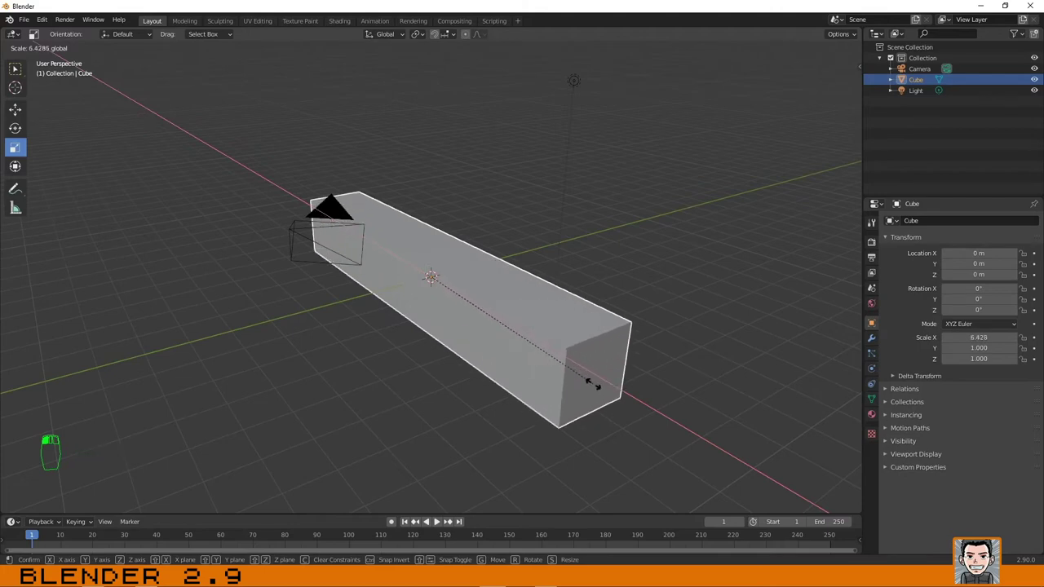
{"action": "key", "text": "ctrl+z"}
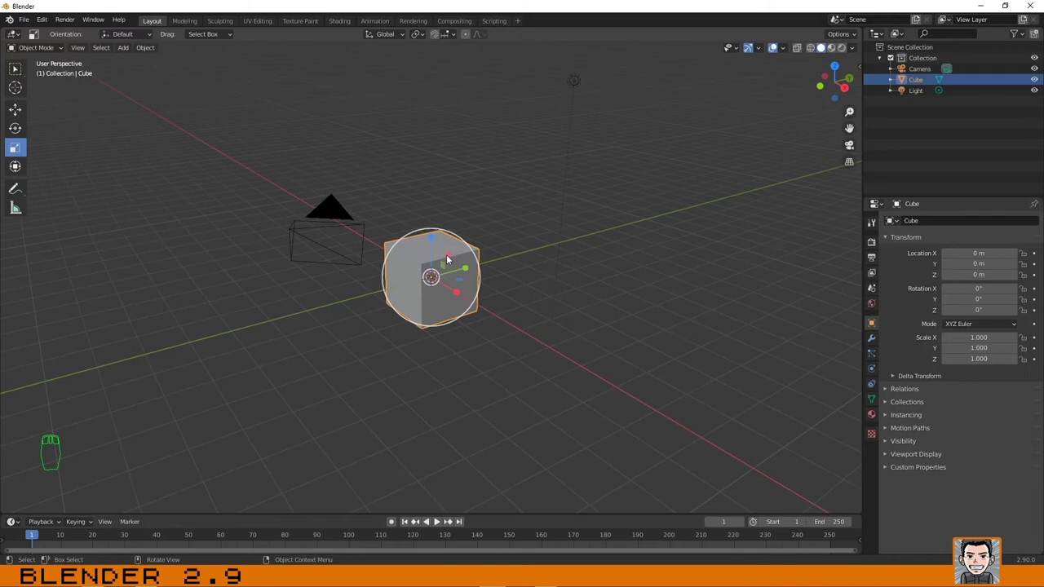
{"action": "left_click", "coordinate": [451, 257]}
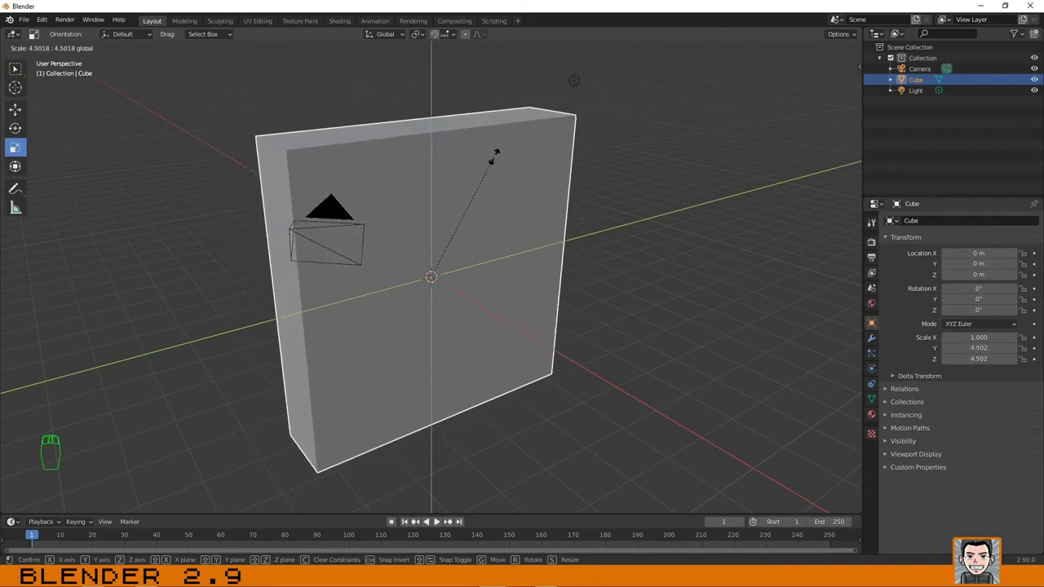
{"action": "key", "text": "ctrl+z"}
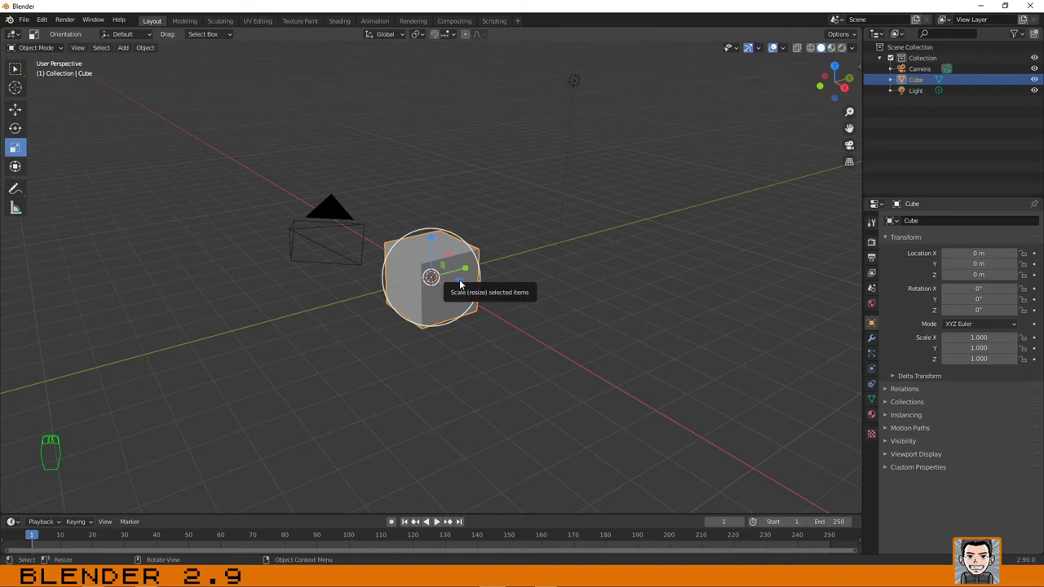
{"action": "left_click", "coordinate": [464, 283]}
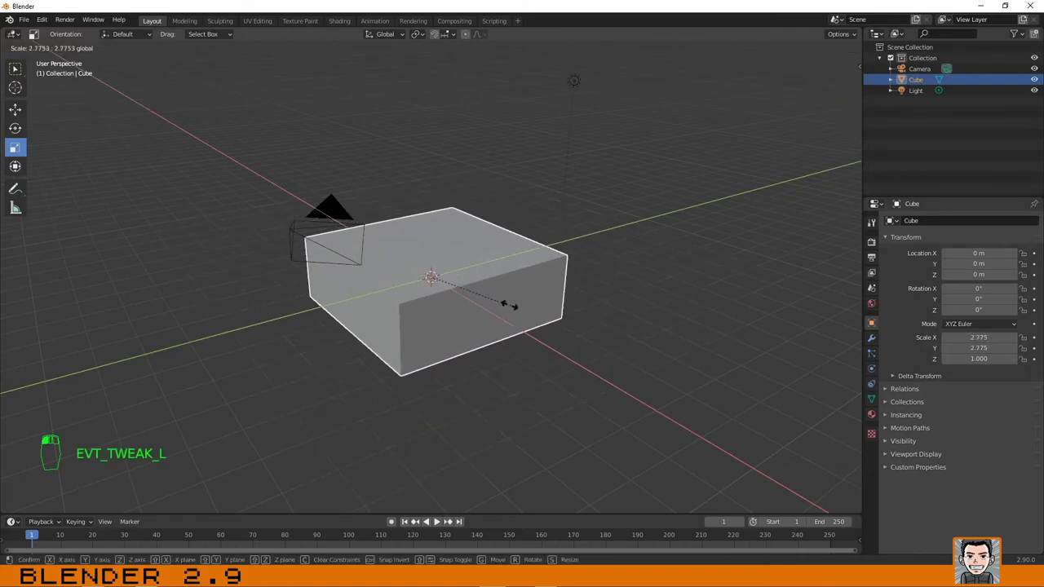
{"action": "key", "text": "ctrl+z"}
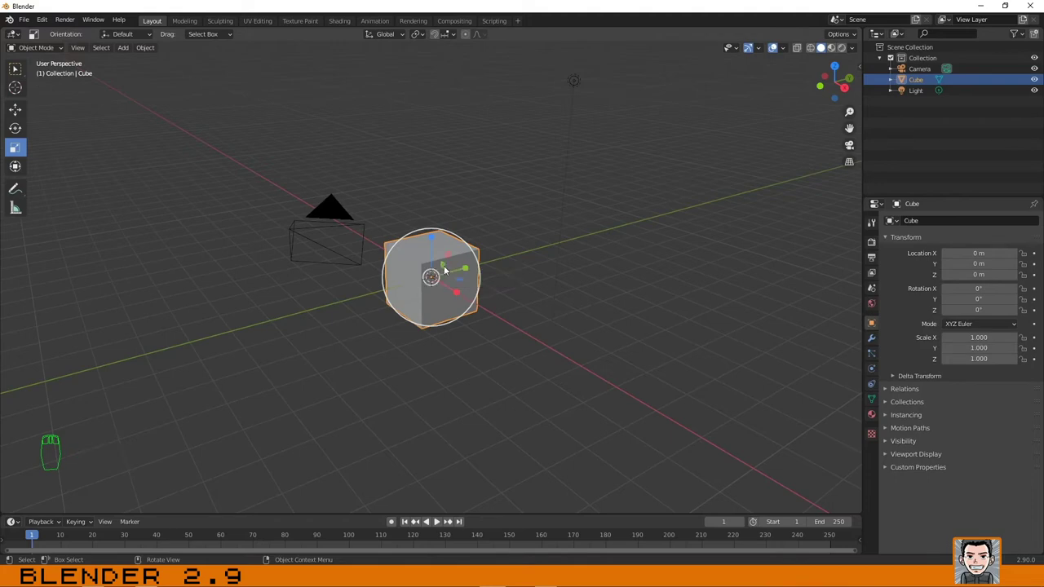
{"action": "left_click", "coordinate": [447, 267]}
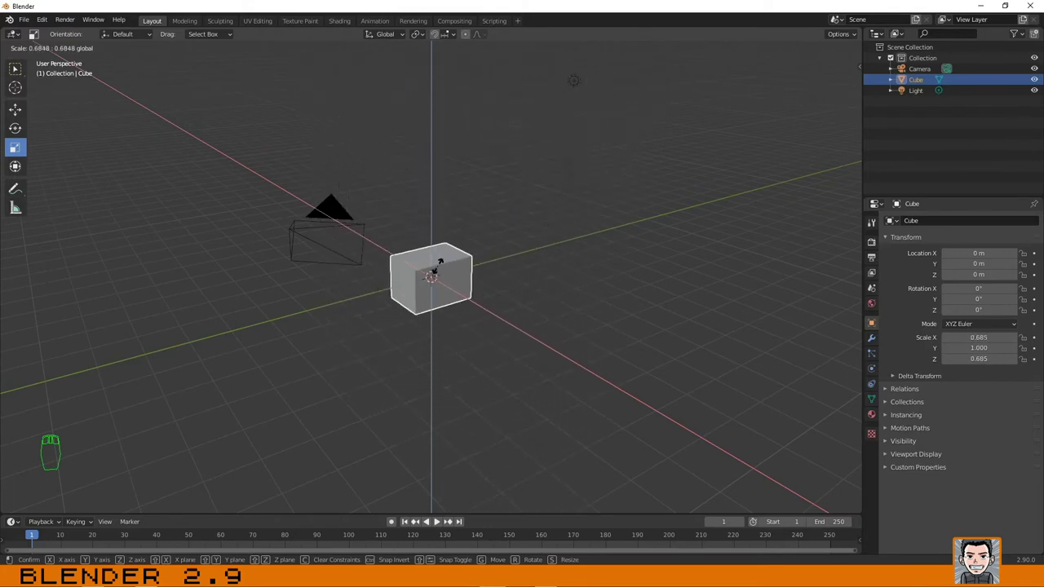
{"action": "key", "text": "ctrl+z"}
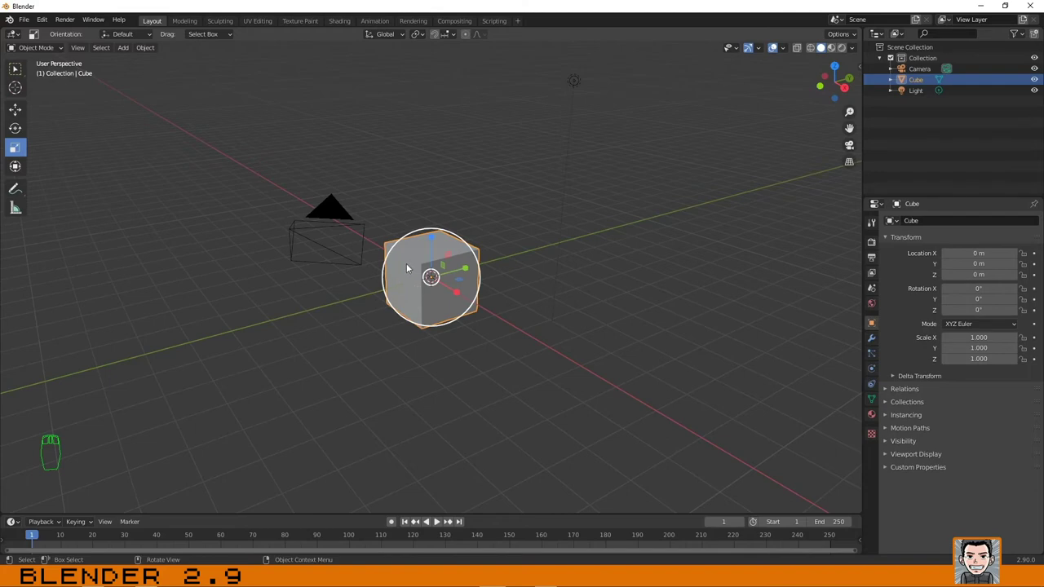
With the Scale tool, shrink the cube uniformly to 0.916 after cancelling an enlargement.
{"action": "left_click", "coordinate": [11, 146]}
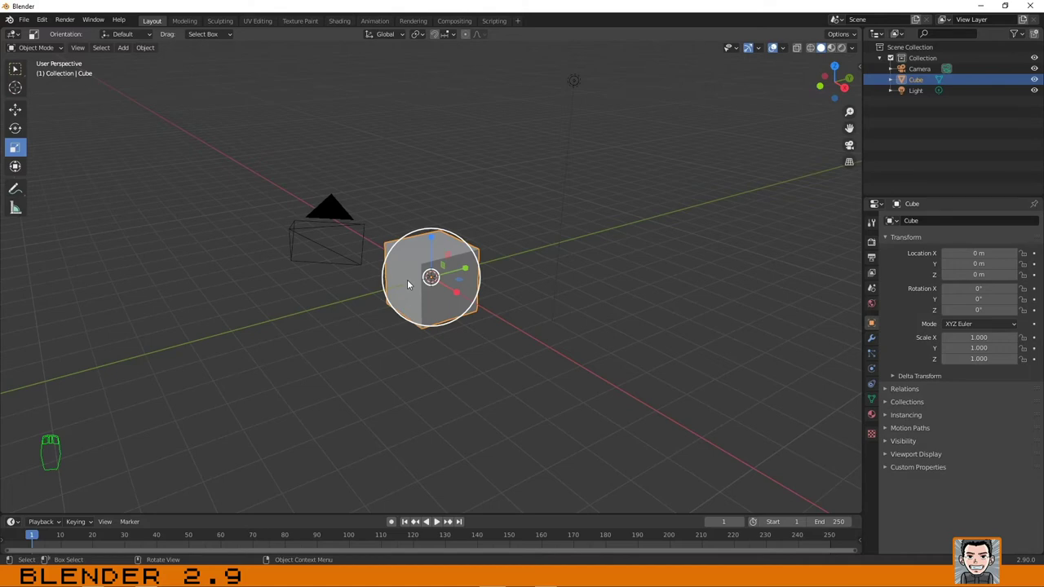
{"action": "left_click", "coordinate": [11, 146]}
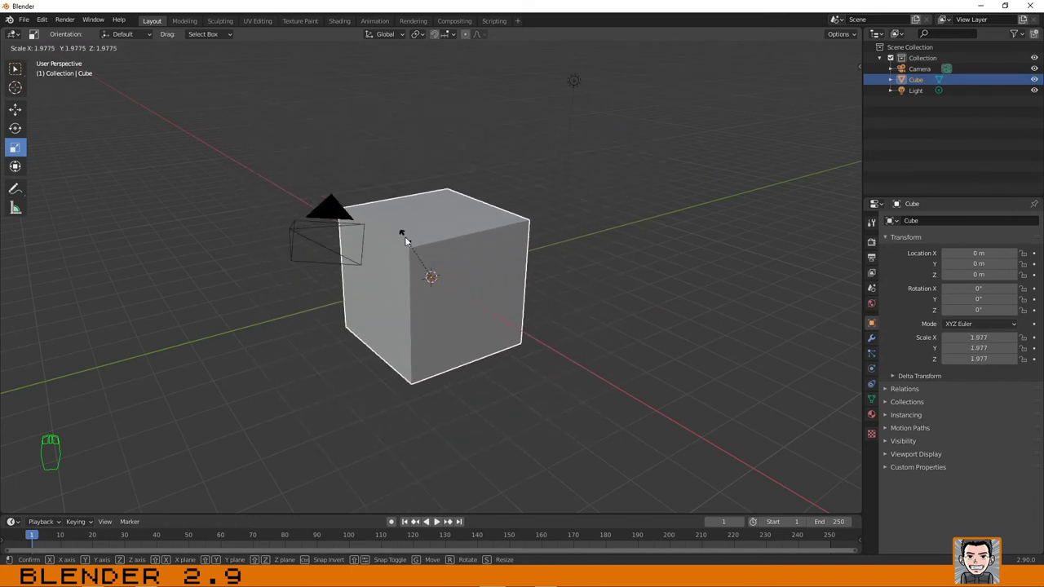
{"action": "key", "text": "ctrl+z"}
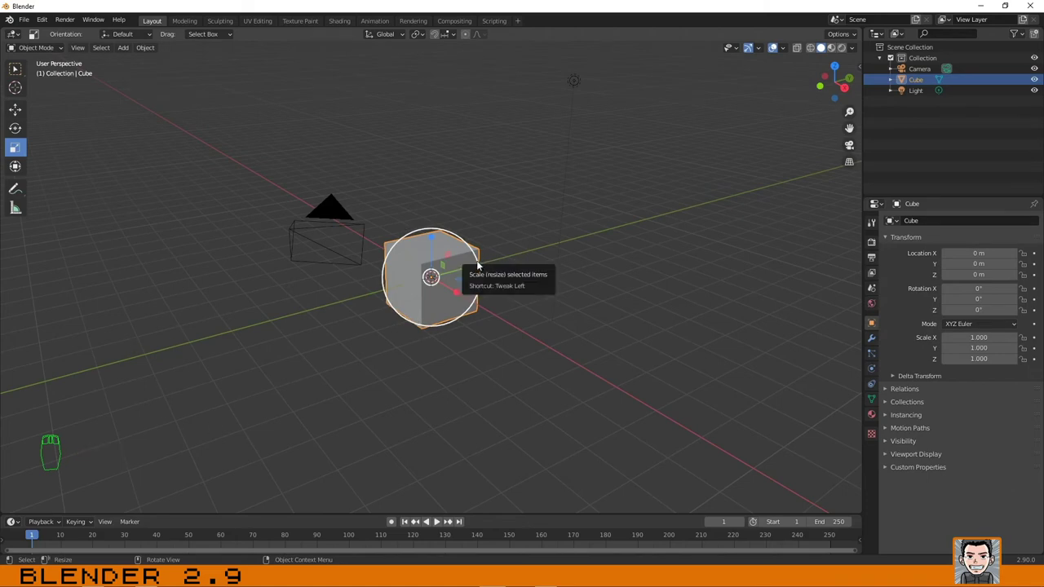
{"action": "left_click", "coordinate": [10, 145]}
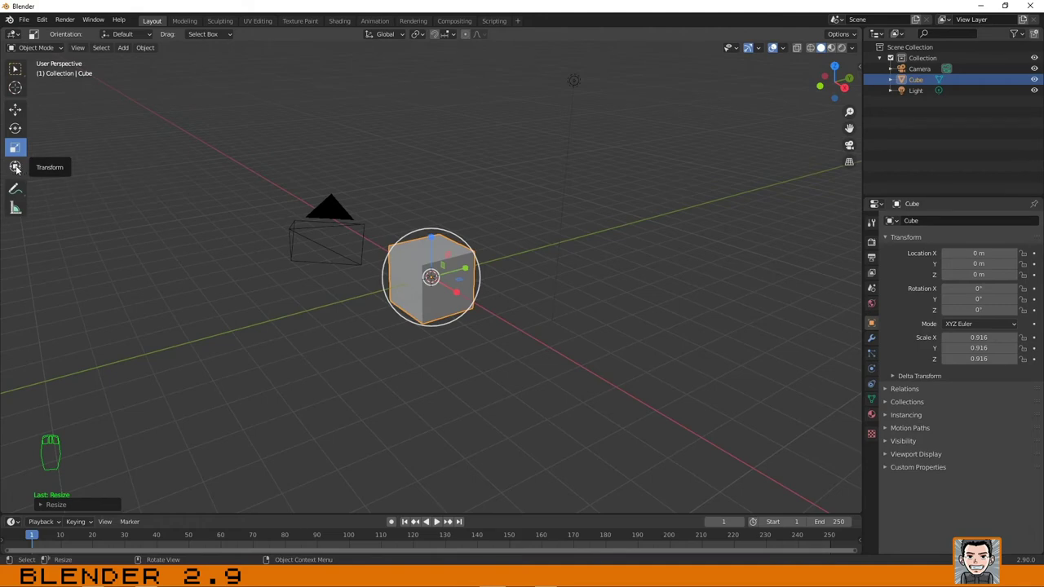
{"action": "left_click", "coordinate": [16, 167]}
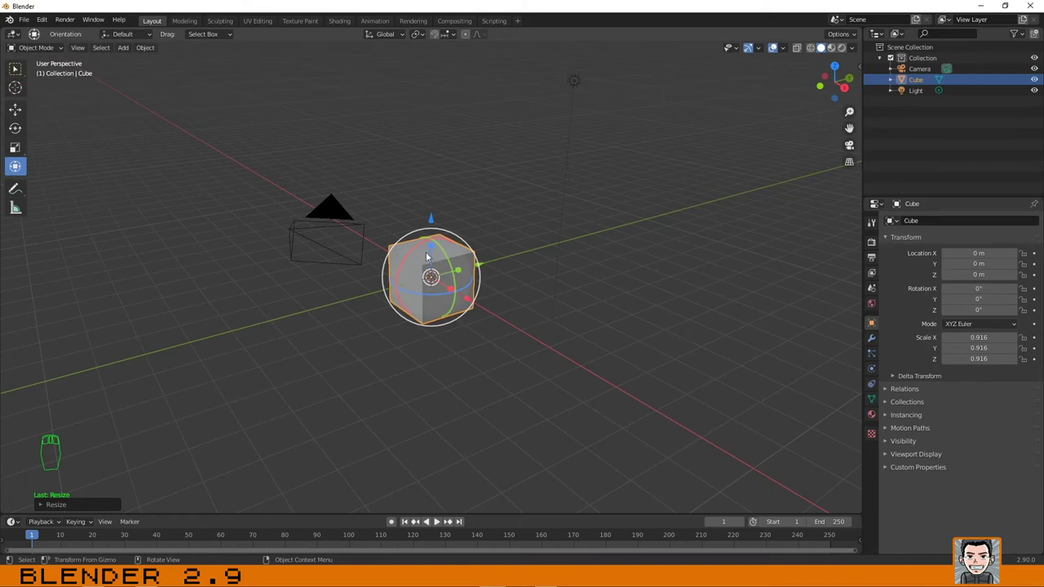
{"action": "left_click", "coordinate": [32, 31]}
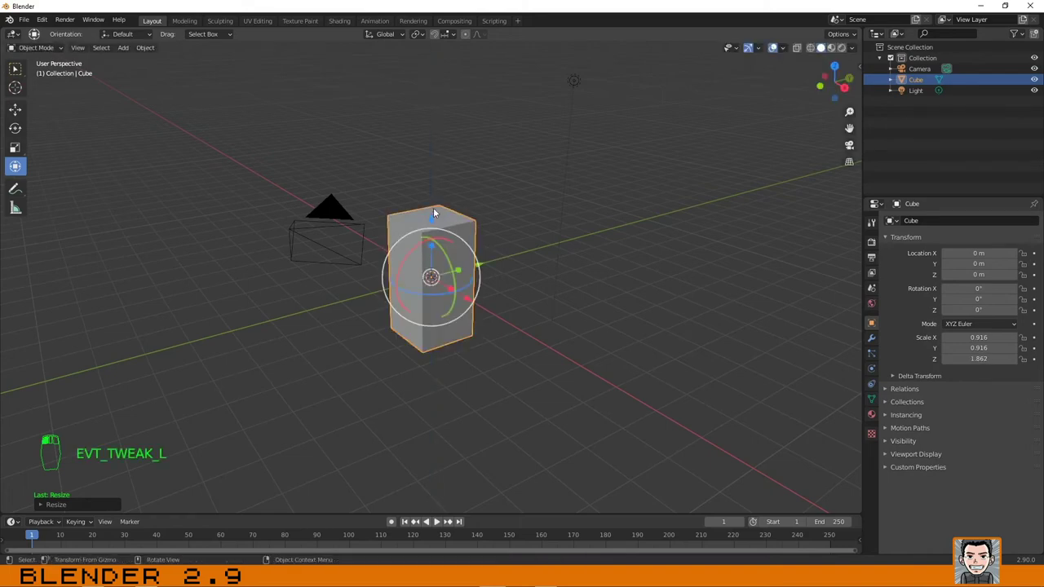
{"action": "key", "text": "ctrl+z"}
{"action": "left_click", "coordinate": [32, 31]}
{"action": "key", "text": "ctrl+z"}
{"action": "left_click", "coordinate": [32, 31]}
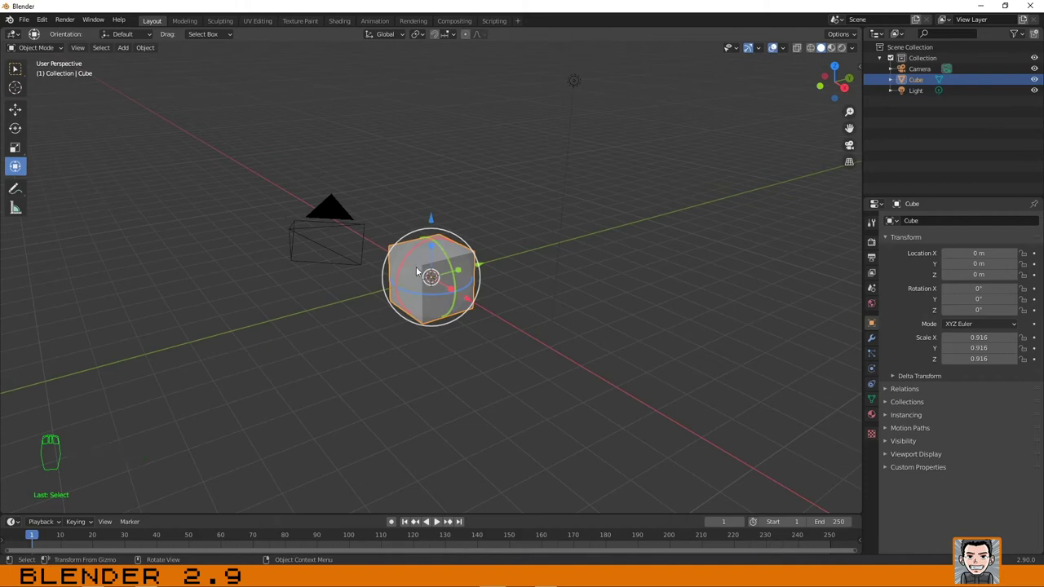
{"action": "left_click_drag", "start_coordinate": [20, 68], "coordinate": [508, 302]}
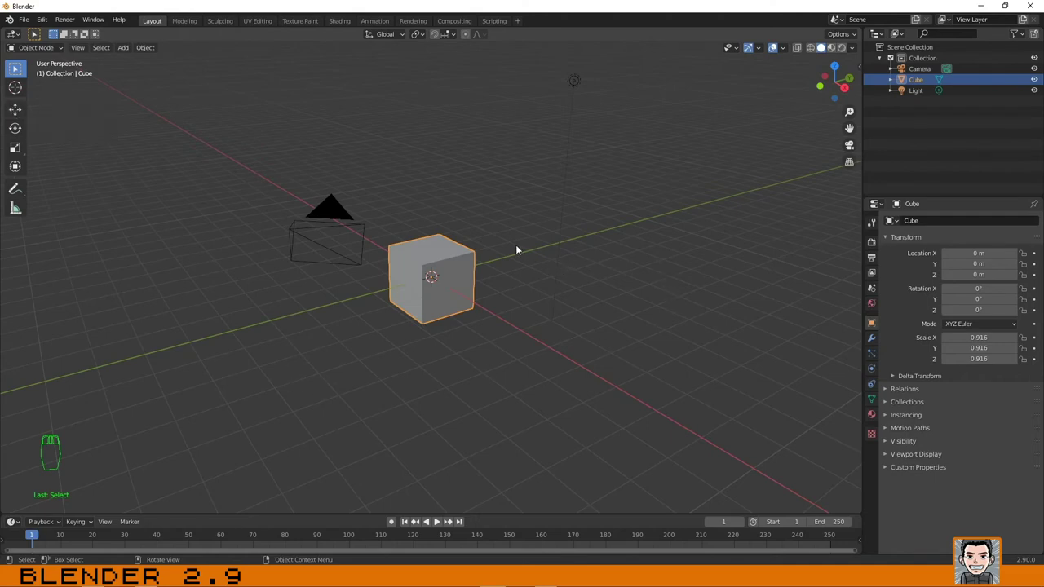
Try several G grab moves of the cube, cancelling each one.
{"action": "key", "text": "g"}
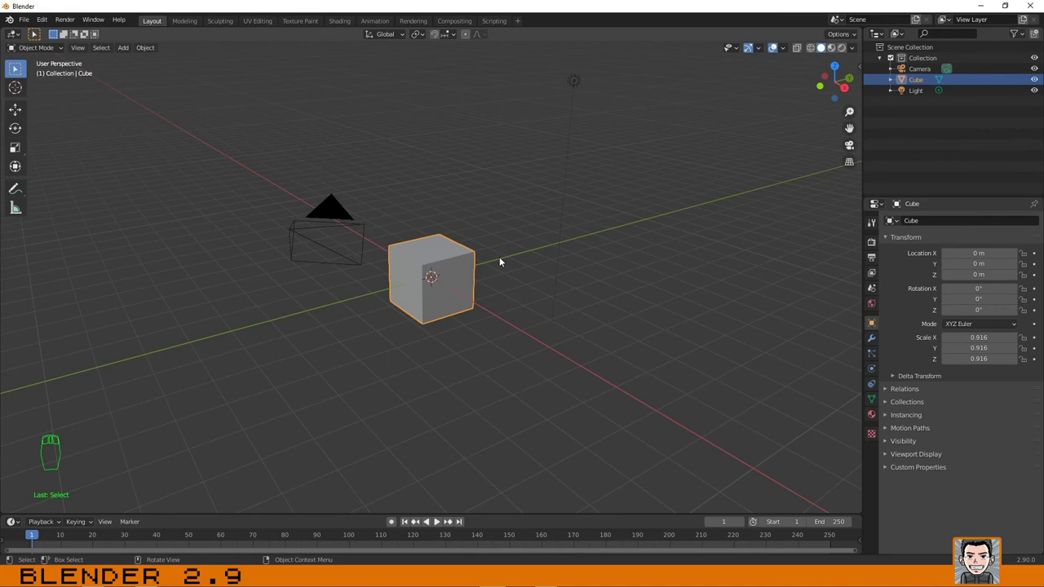
{"action": "key", "text": "g"}
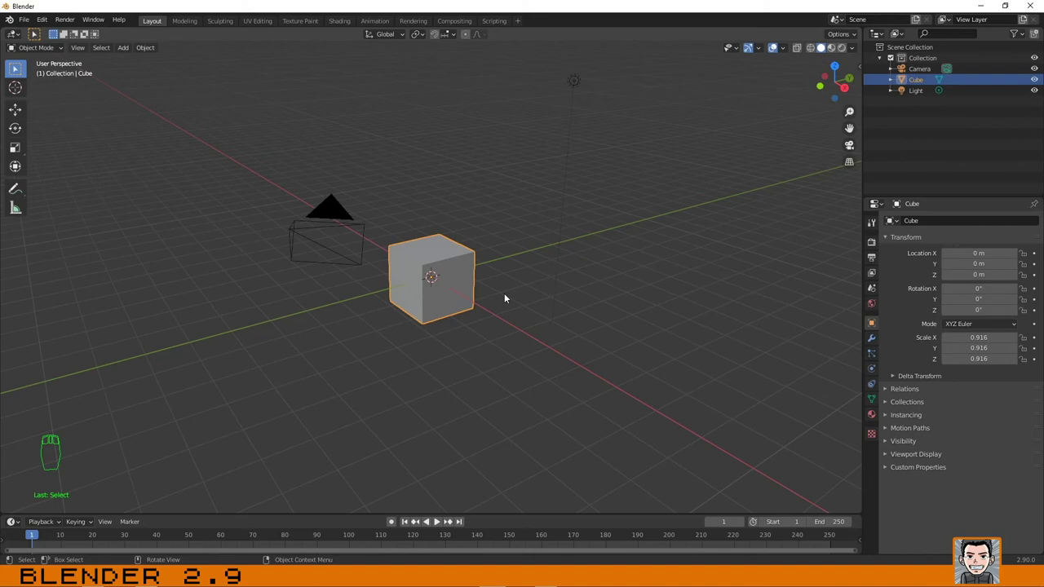
{"action": "key", "text": "g"}
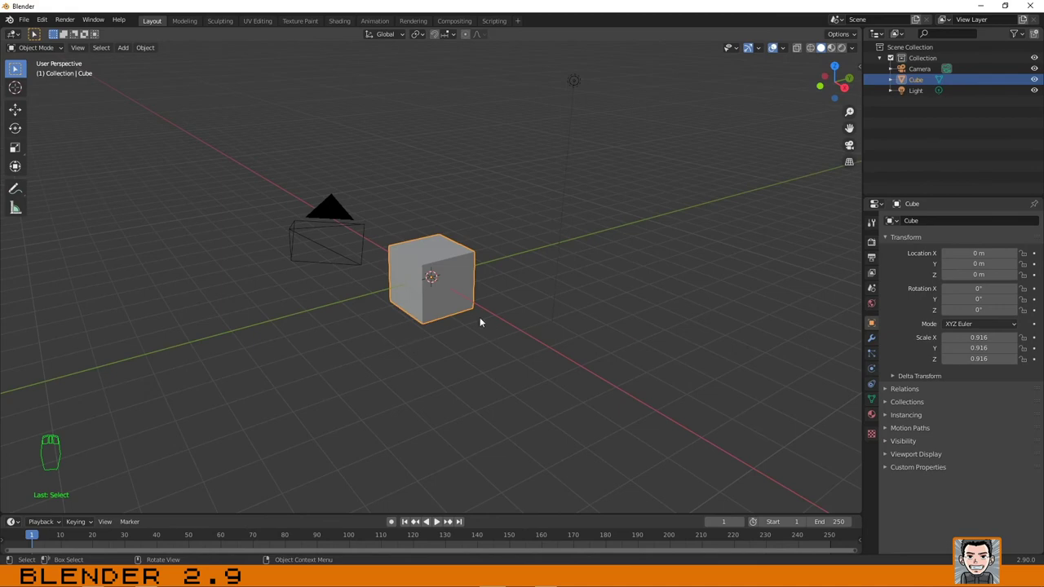
{"action": "key", "text": "g"}
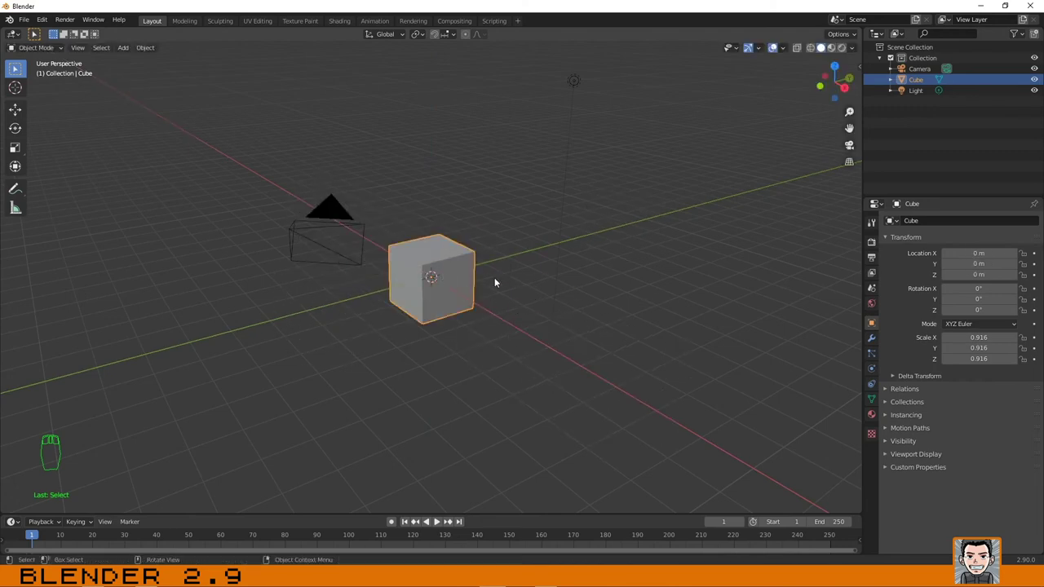
{"action": "key", "text": "g"}
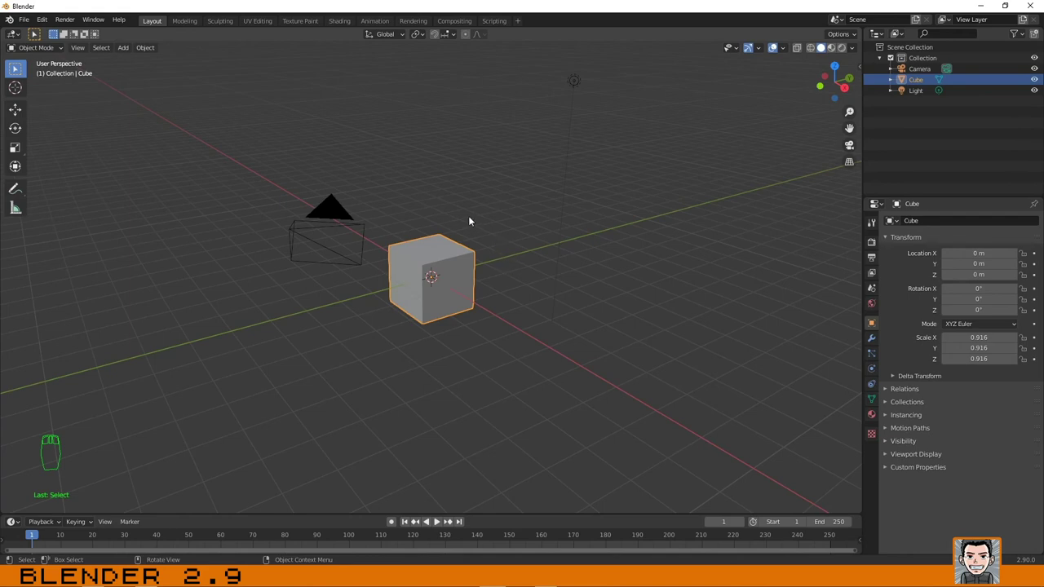
Try a rotate and a scale, cancel them, then begin stretching the cube along X.
{"action": "key", "text": "r"}
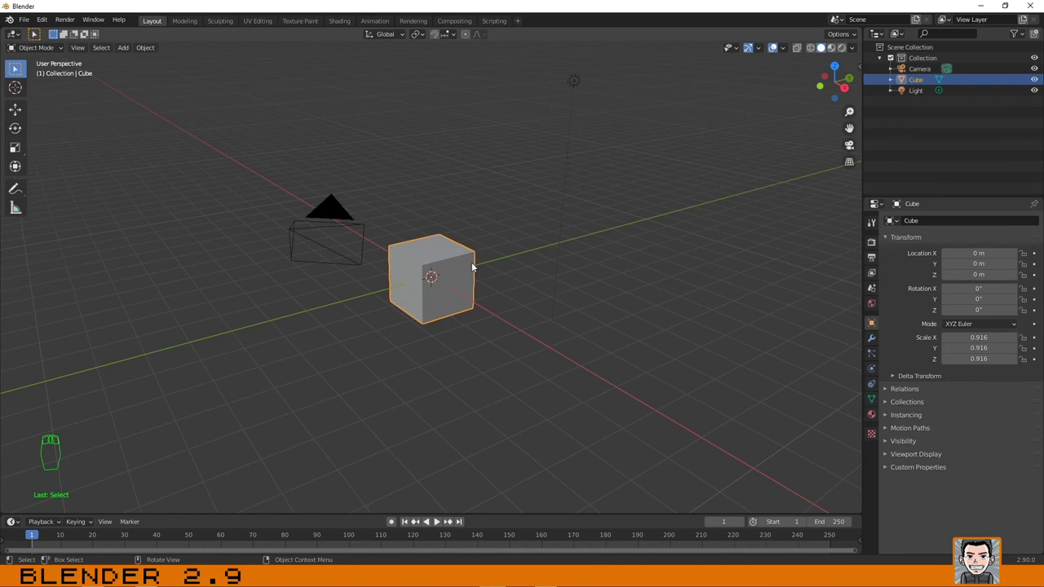
{"action": "key", "text": "s"}
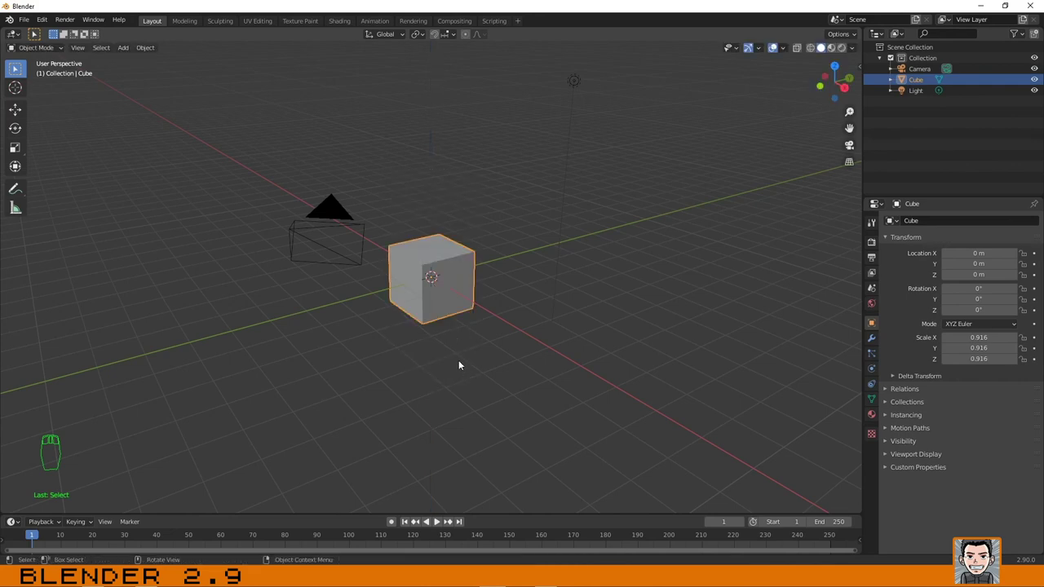
{"action": "key", "text": "s"}
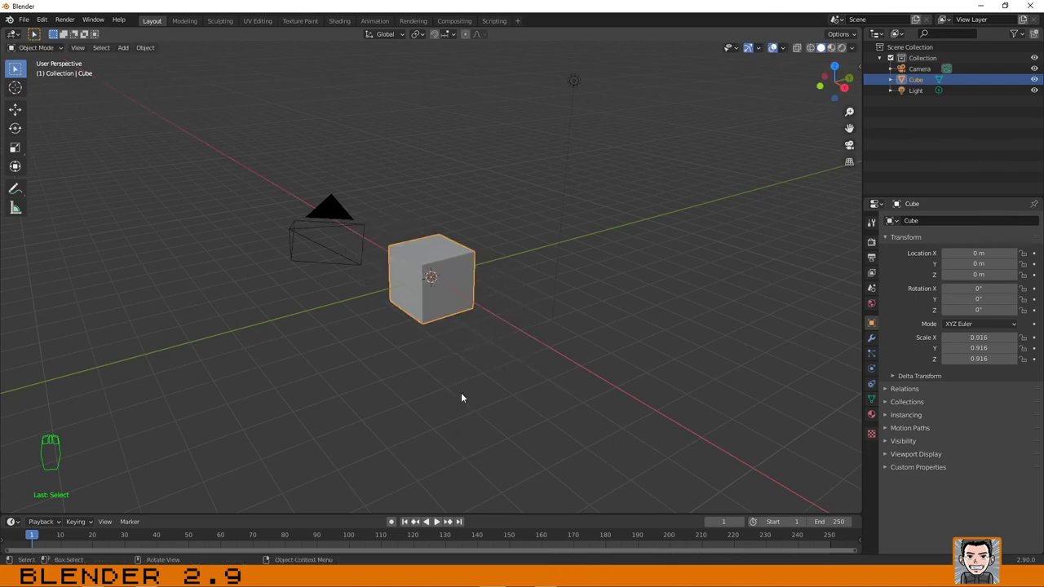
Drop the X stretch and begin scaling the cube along Y toward 0.908.
{"action": "key", "text": "s"}
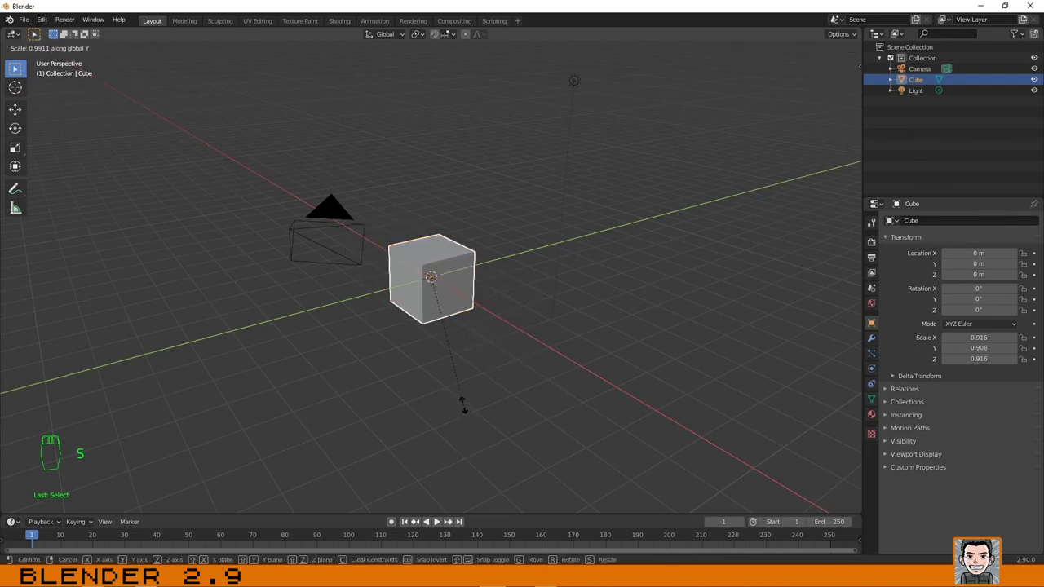